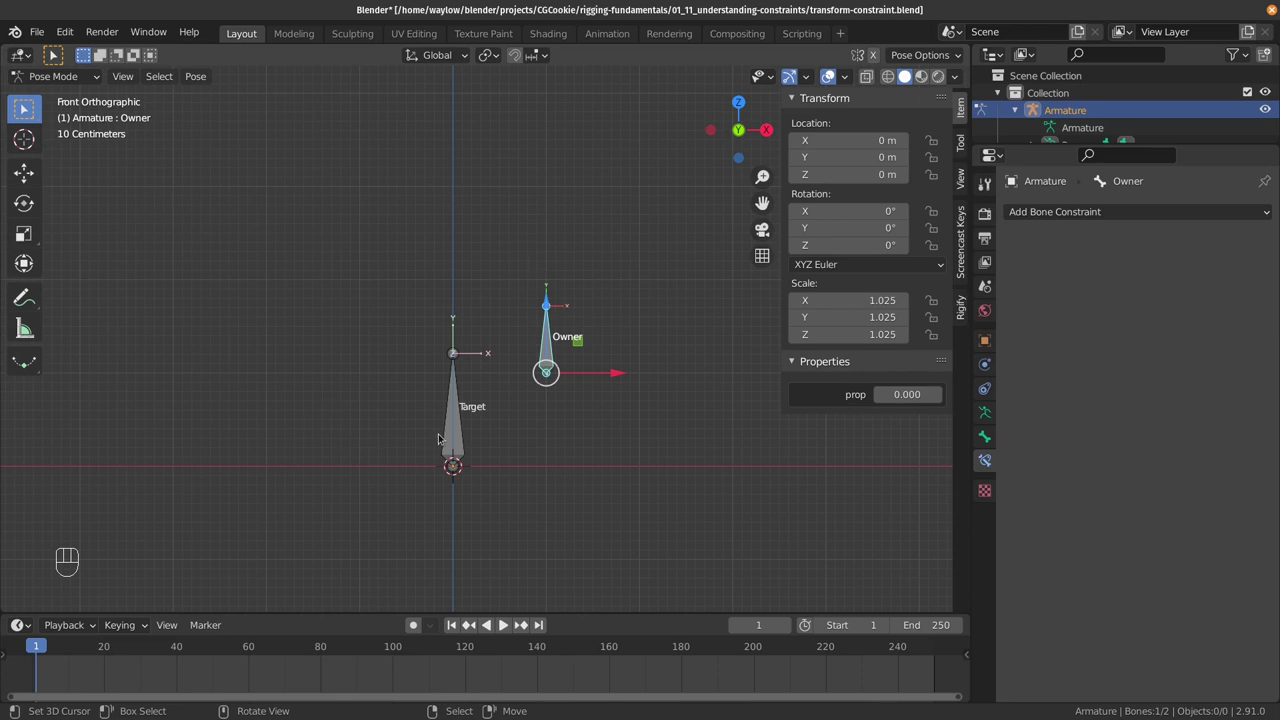
Add a Transformation constraint to Owner with the Target bone as its target via Ctrl+Shift+C.
drag(444, 426, 531, 364)
click(534, 349)
key(ctrl+shift+c)
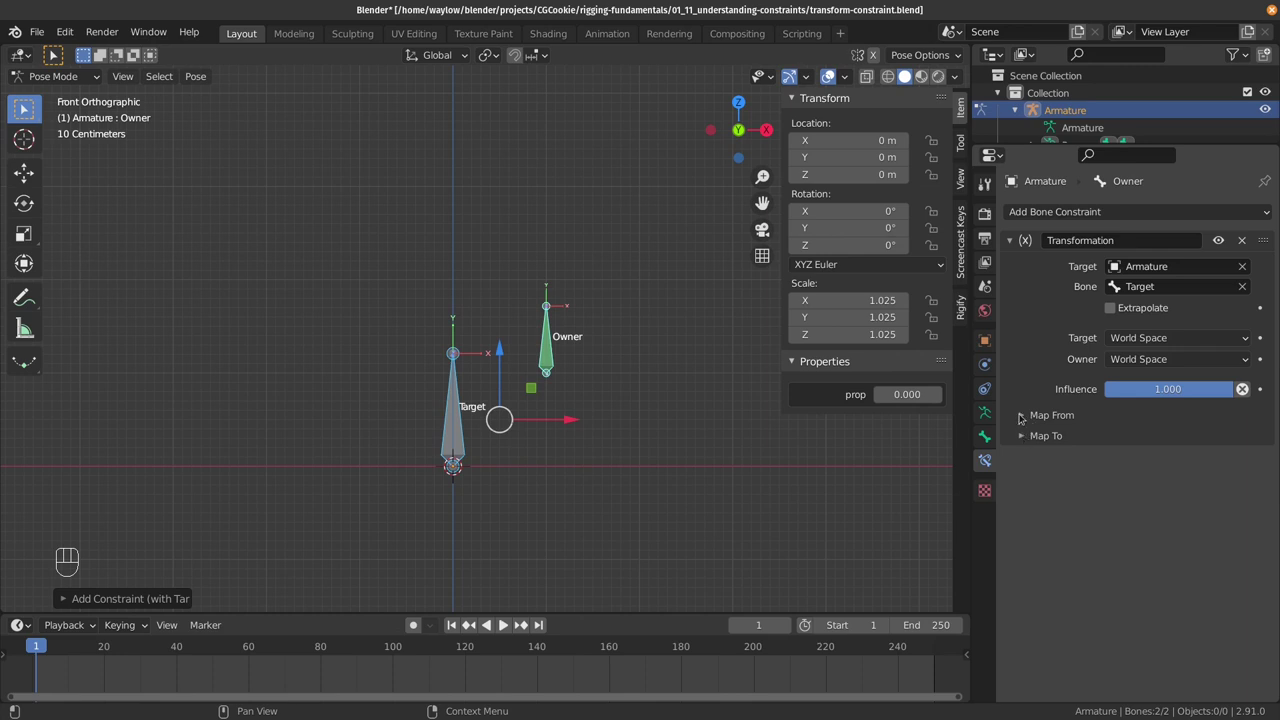
Map the Target's location to Owner rotation, with Target and Owner spaces set to Local Space.
click(1019, 413)
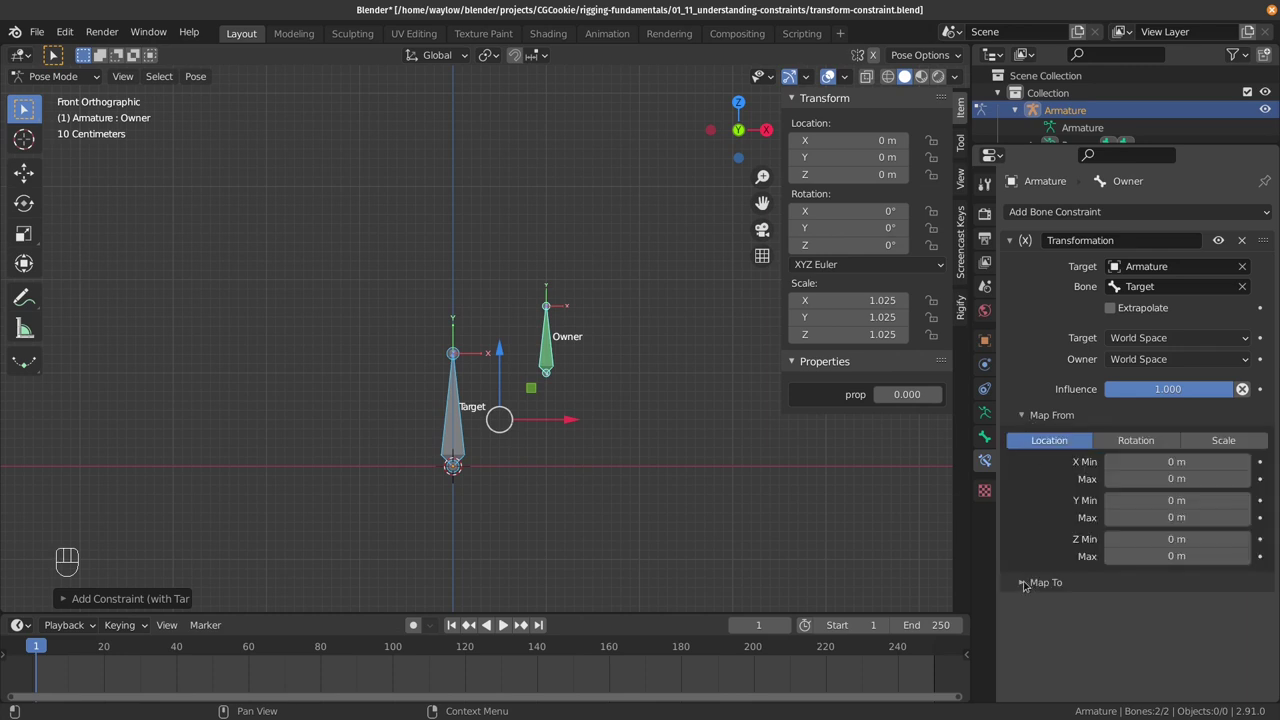
drag(1024, 581, 1066, 571)
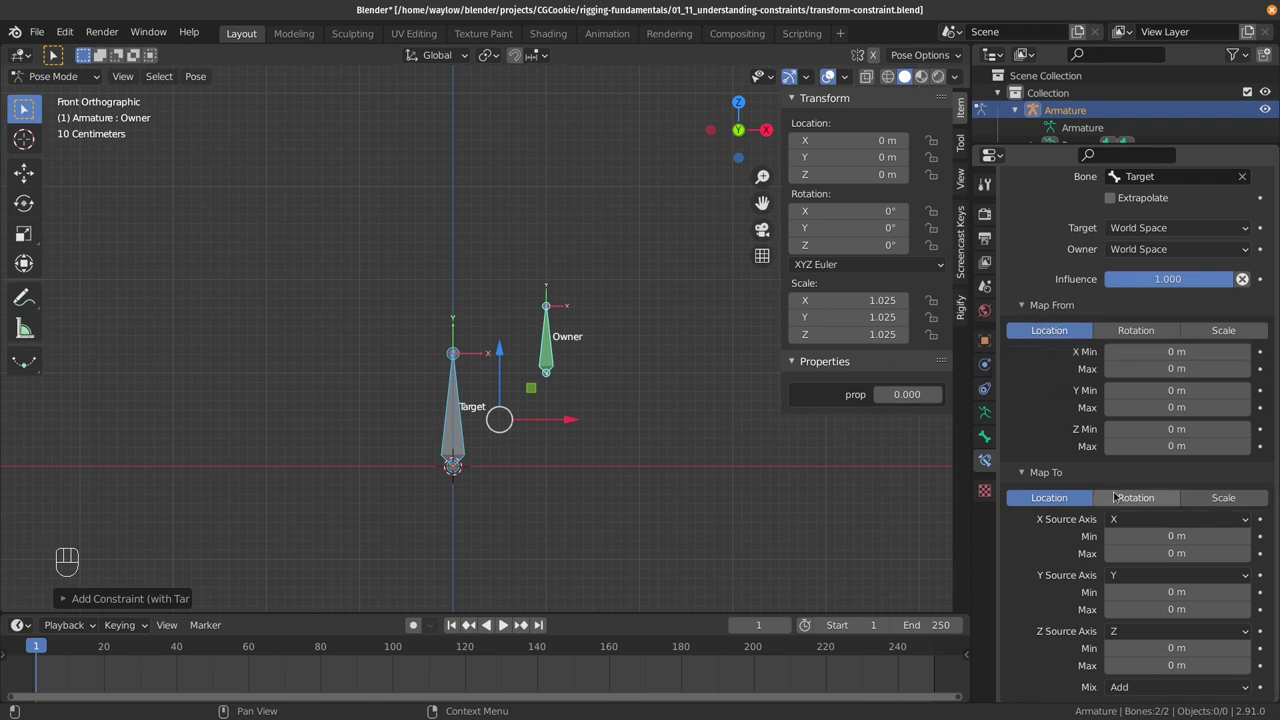
click(1114, 492)
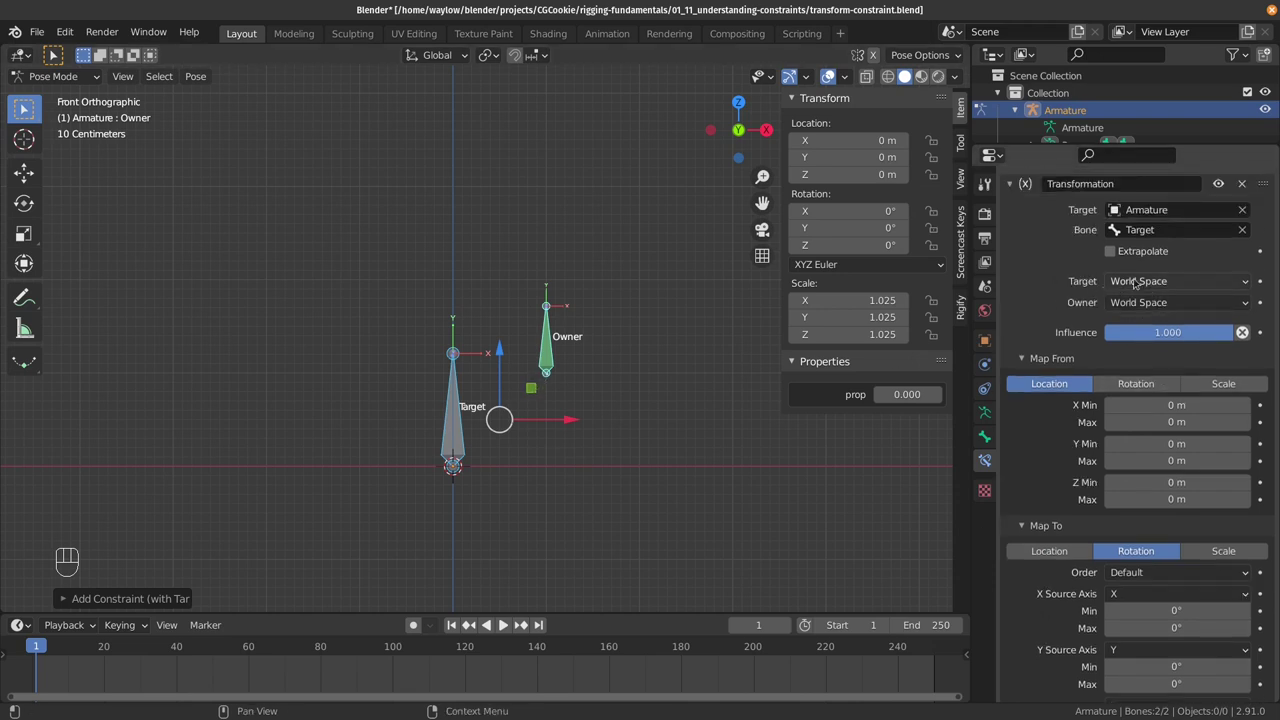
drag(1153, 282, 1168, 349)
drag(1170, 313, 1182, 373)
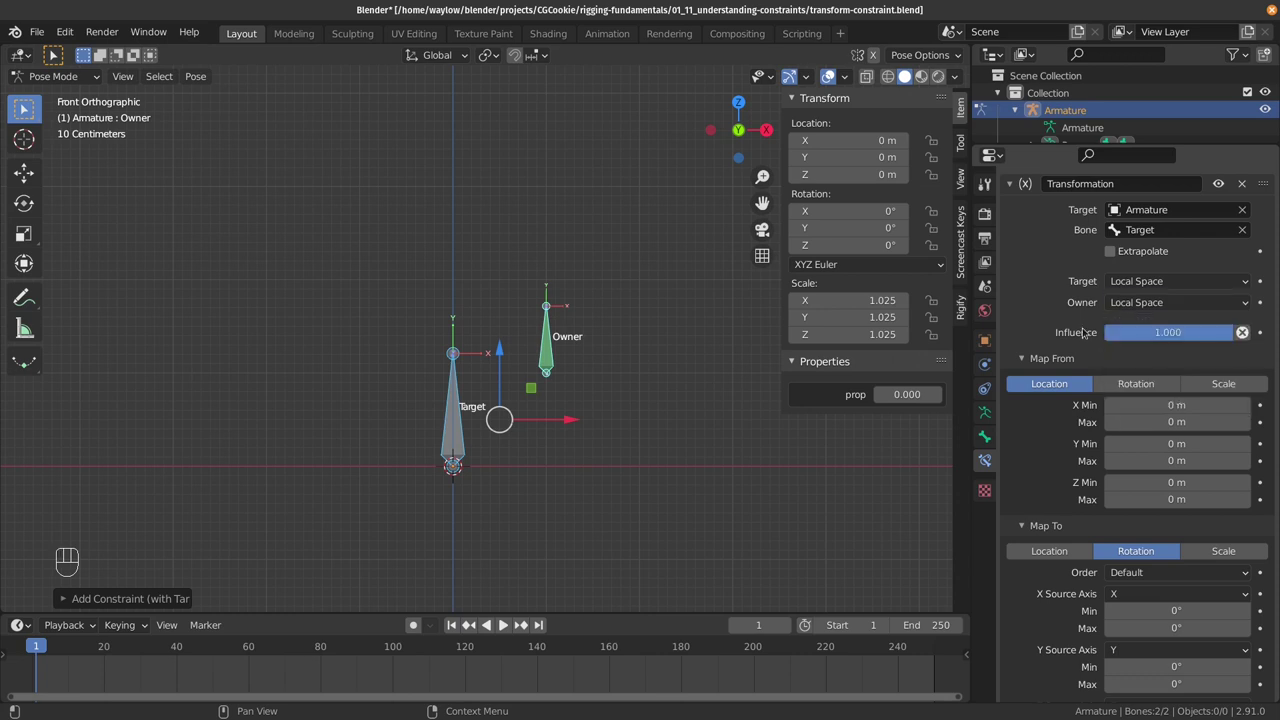
drag(603, 402, 522, 423)
Set transform orientation to Local, reselect Owner and return to front orthographic view.
click(468, 429)
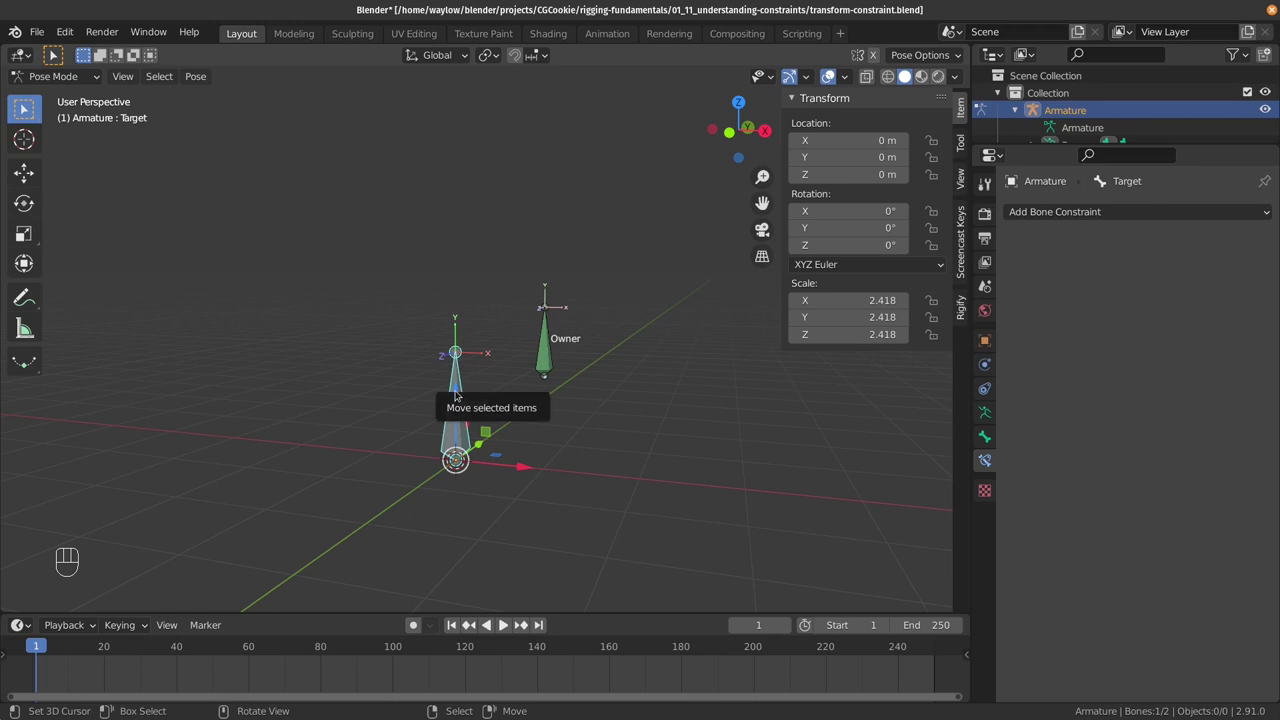
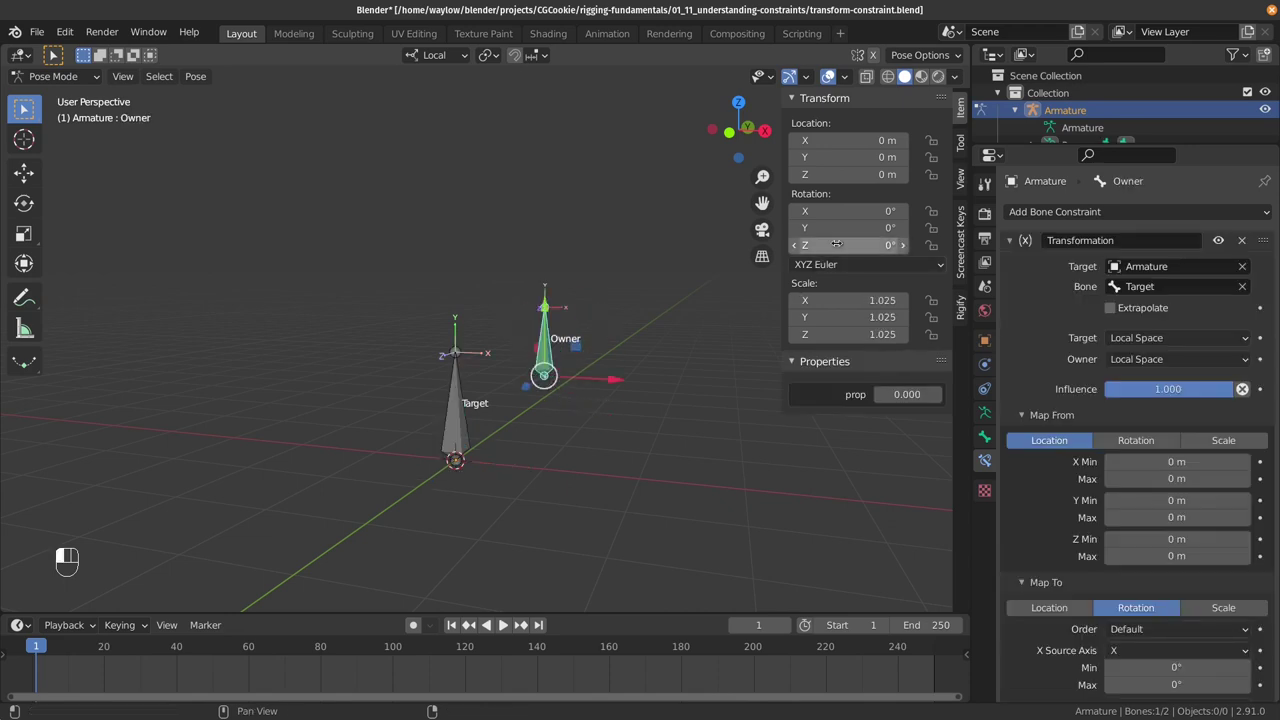
click(430, 447)
drag(590, 359, 750, 489)
key(KP_1)
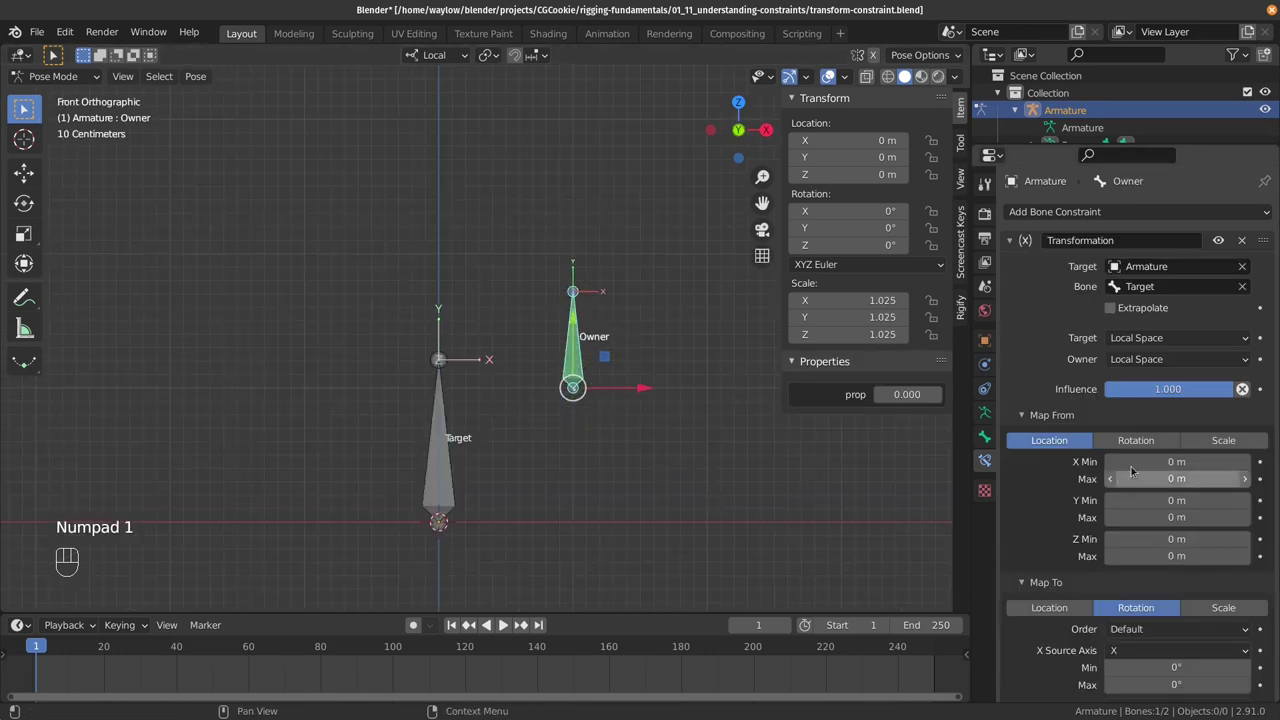
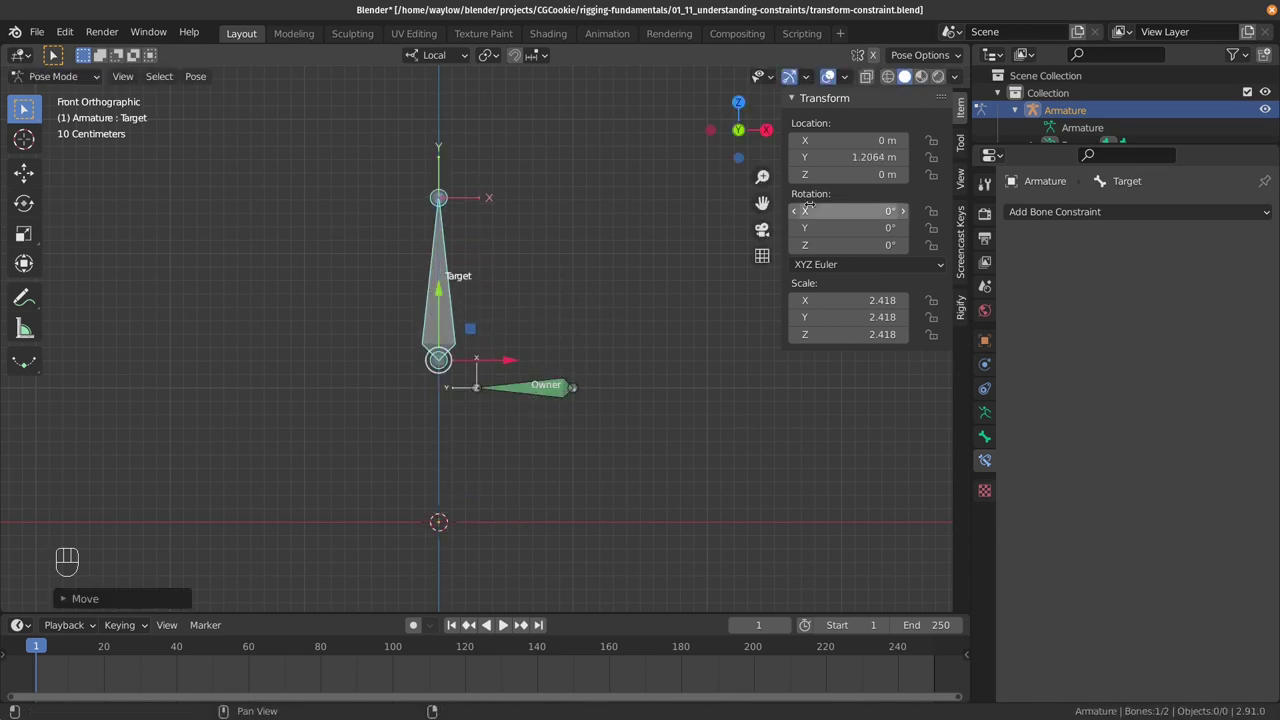
Tick Extrapolate on Owner's Transformation constraint so rotation continues beyond the mapped range.
click(536, 381)
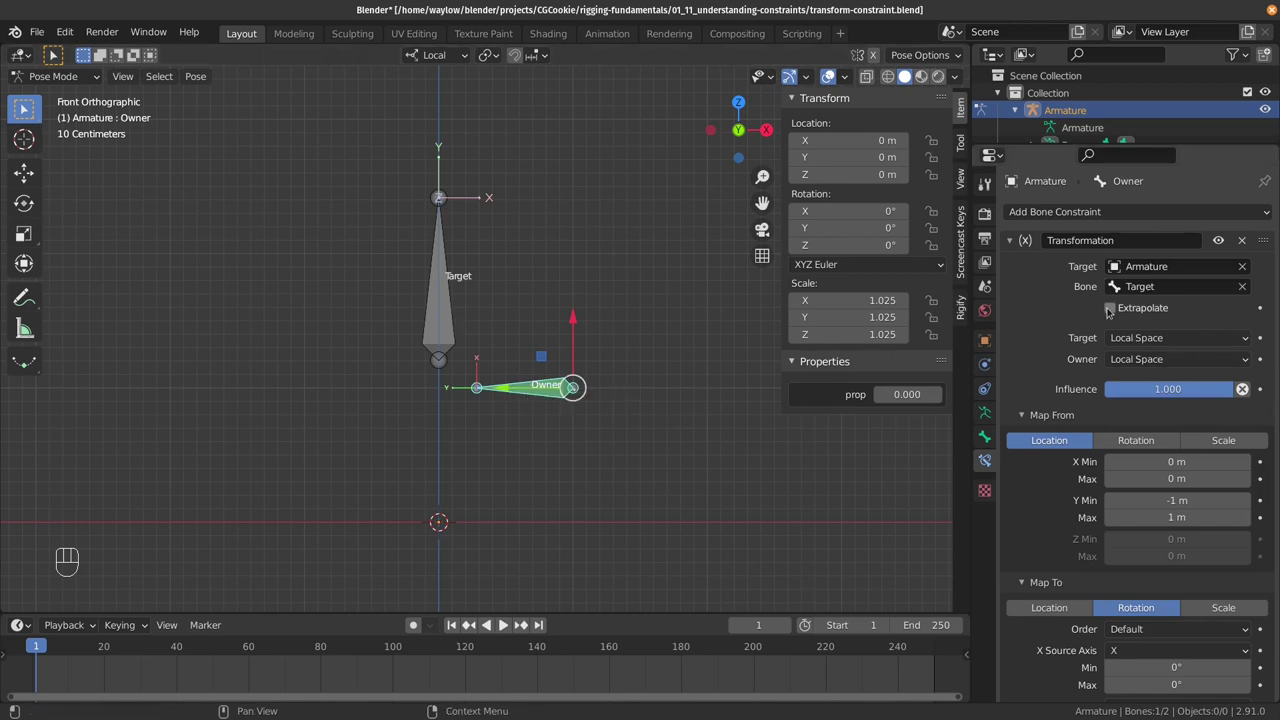
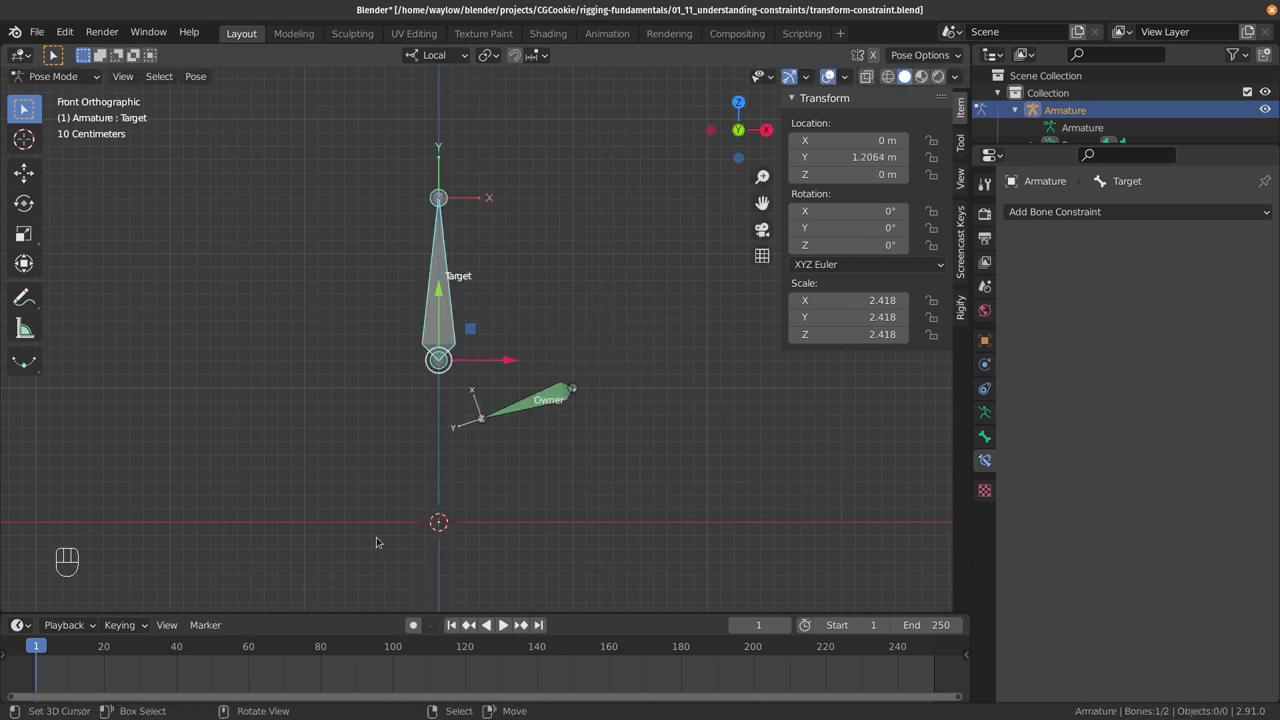
drag(530, 406, 547, 412)
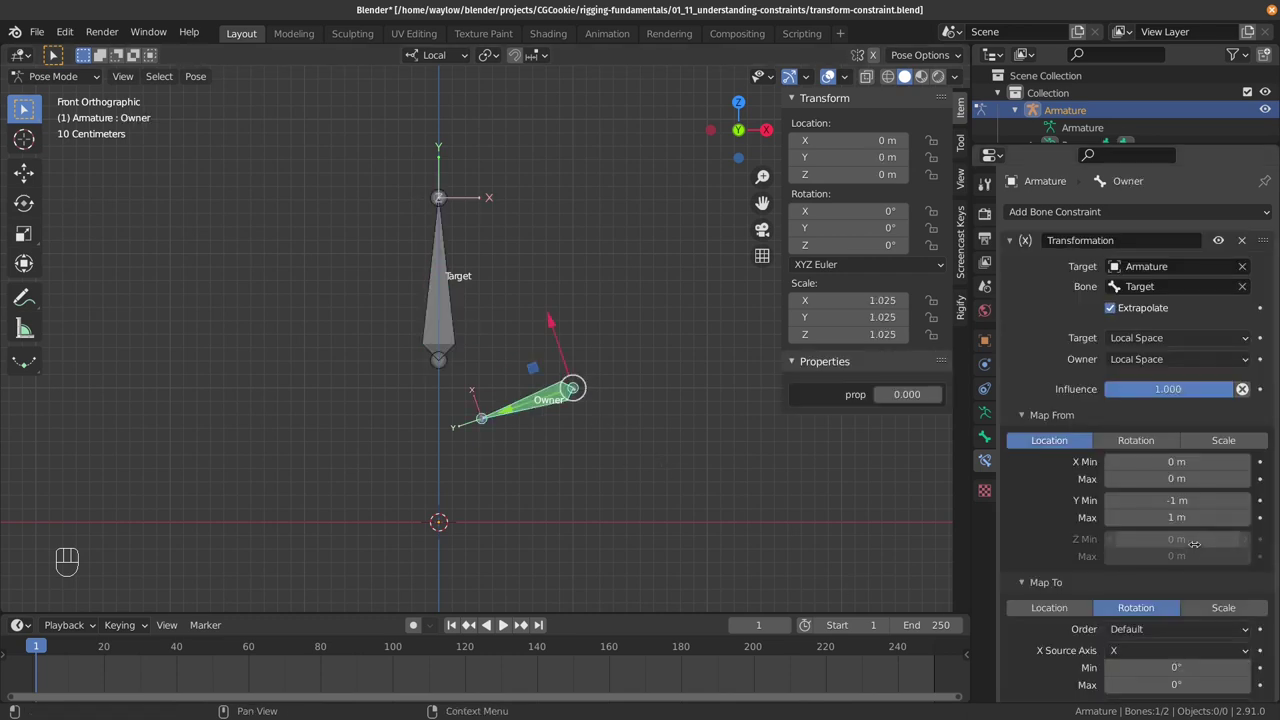